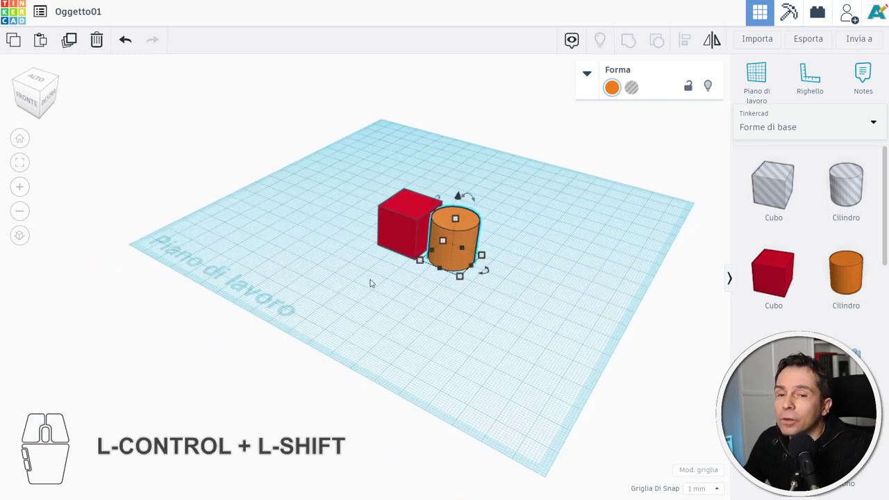
Orbit the workplane to view the red cube and orange cylinder from another angle
left_click_drag(364, 292, 323, 320)
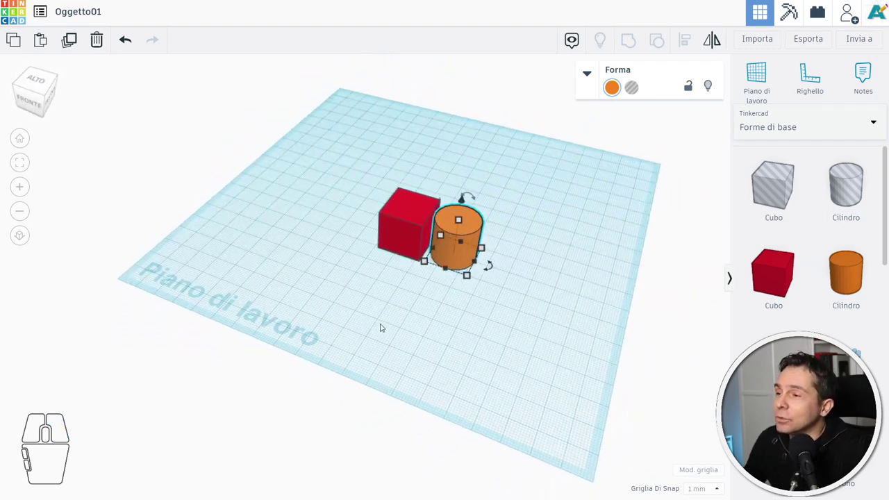
left_click_drag(381, 325, 414, 324)
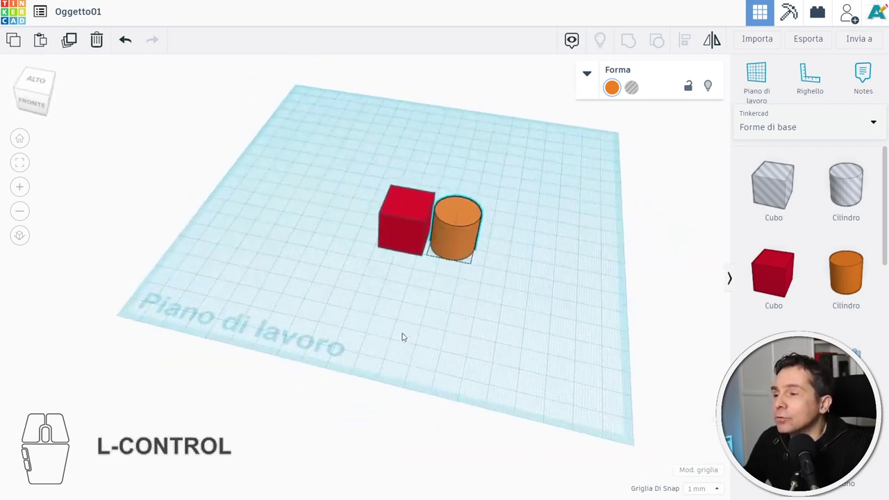